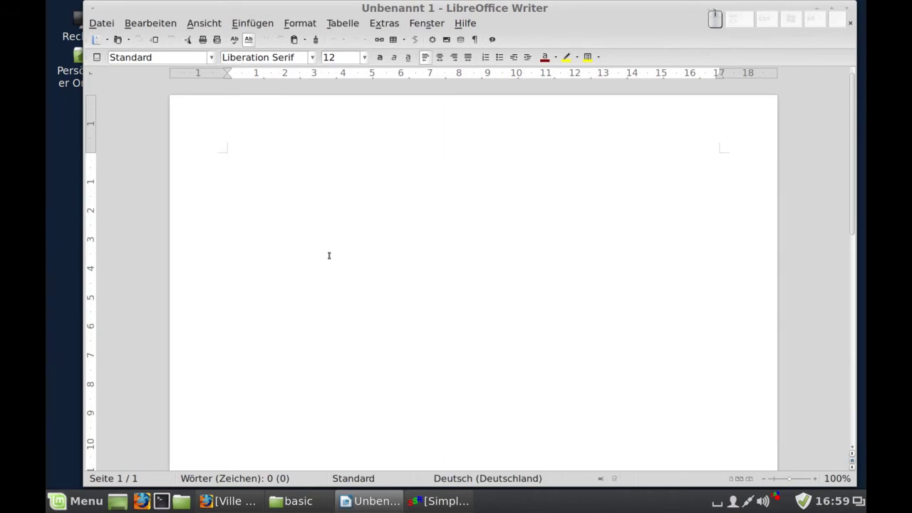
- Bring the basic folder window forward and open the Test2 library folder in Nemo
click(375, 136)
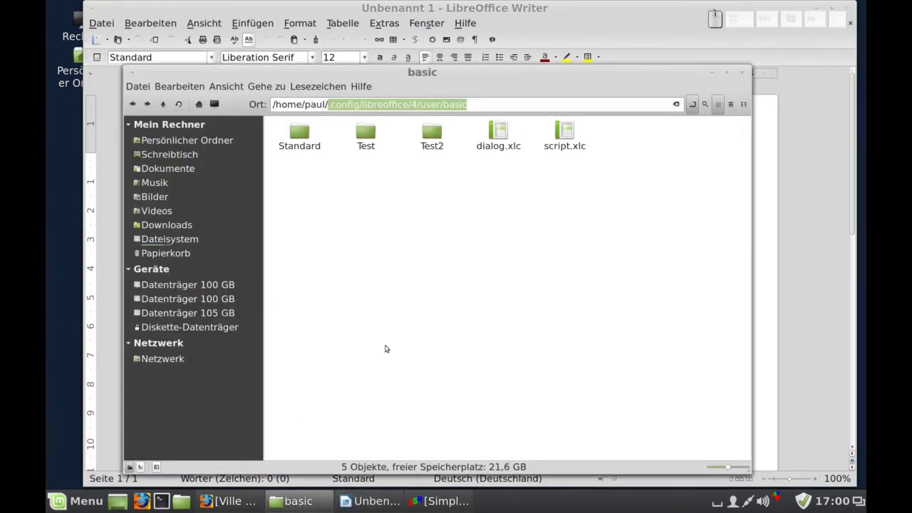
click(309, 136)
drag(309, 136, 434, 231)
click(434, 231)
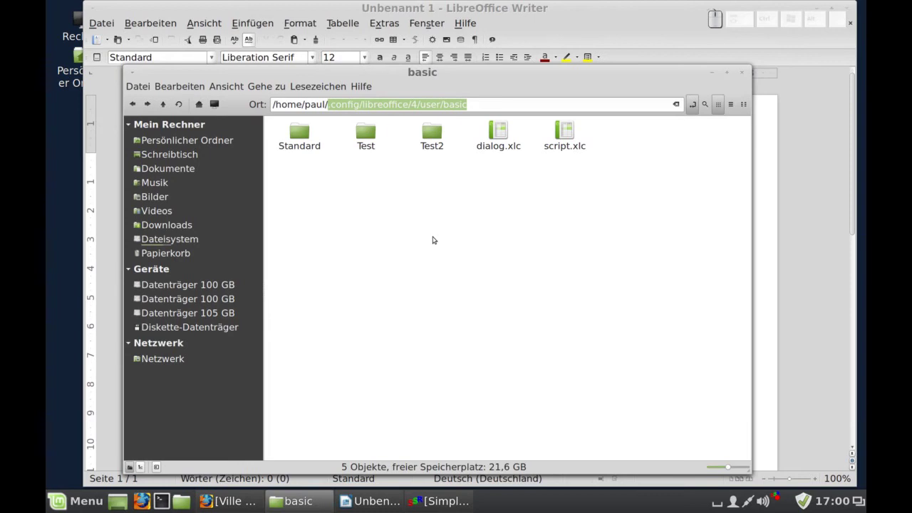
click(431, 173)
click(431, 174)
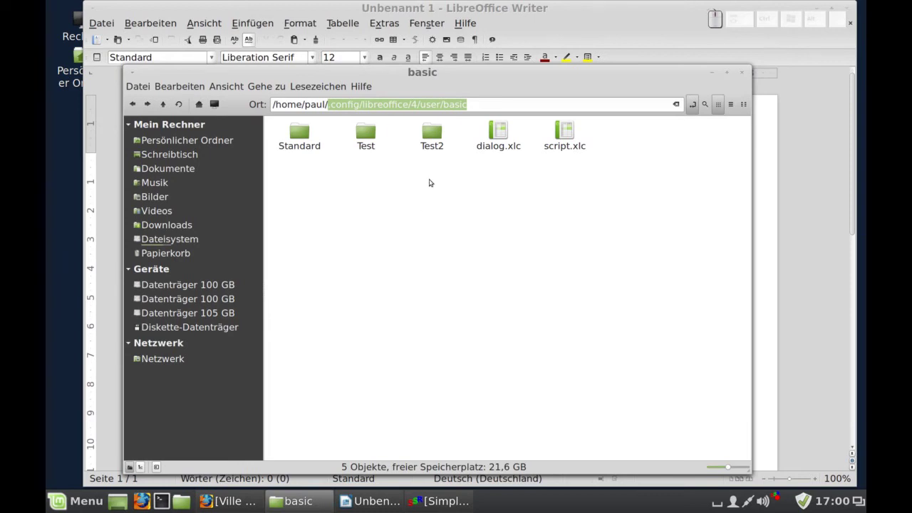
- Open Aufgenommen.xba from Test2 with gedit via the Öffnen mit menu
click(309, 136)
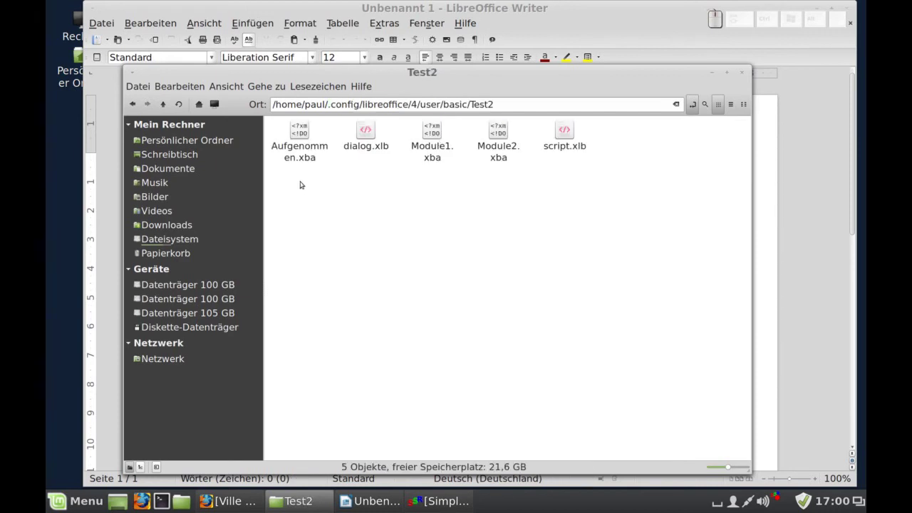
click(311, 152)
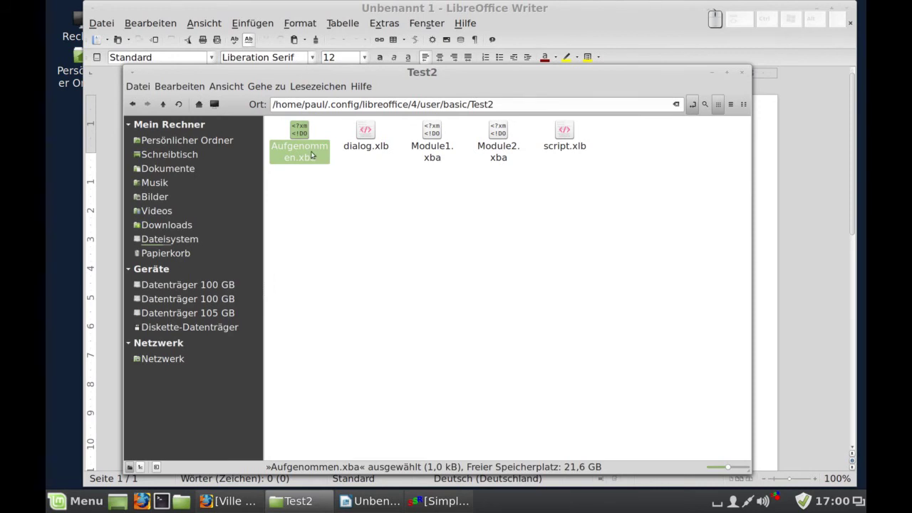
right_click(313, 146)
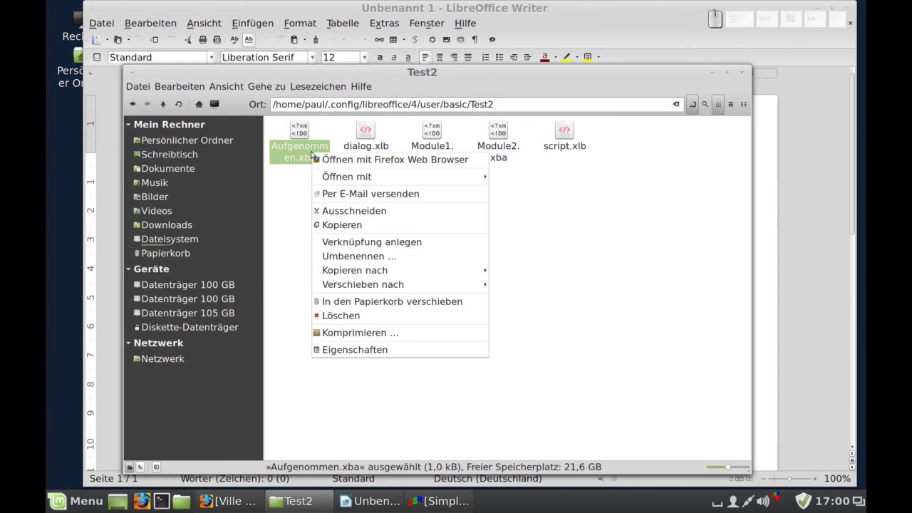
click(517, 196)
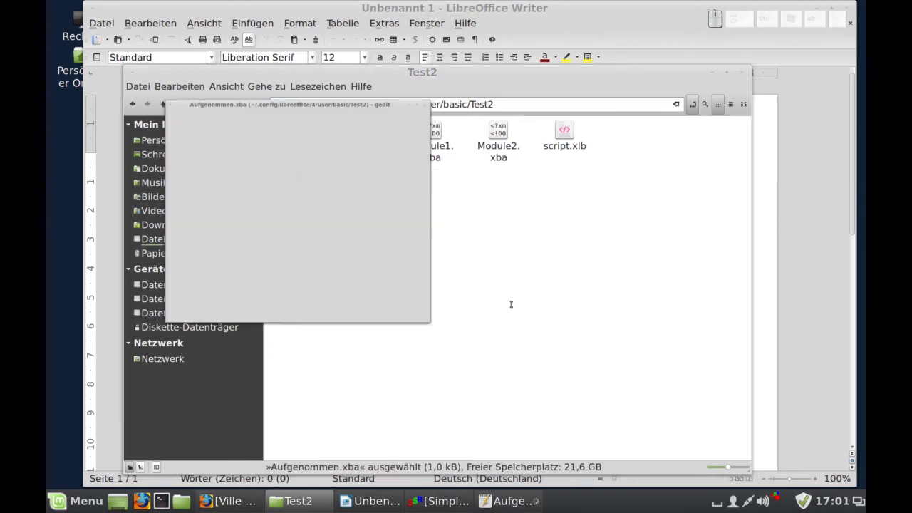